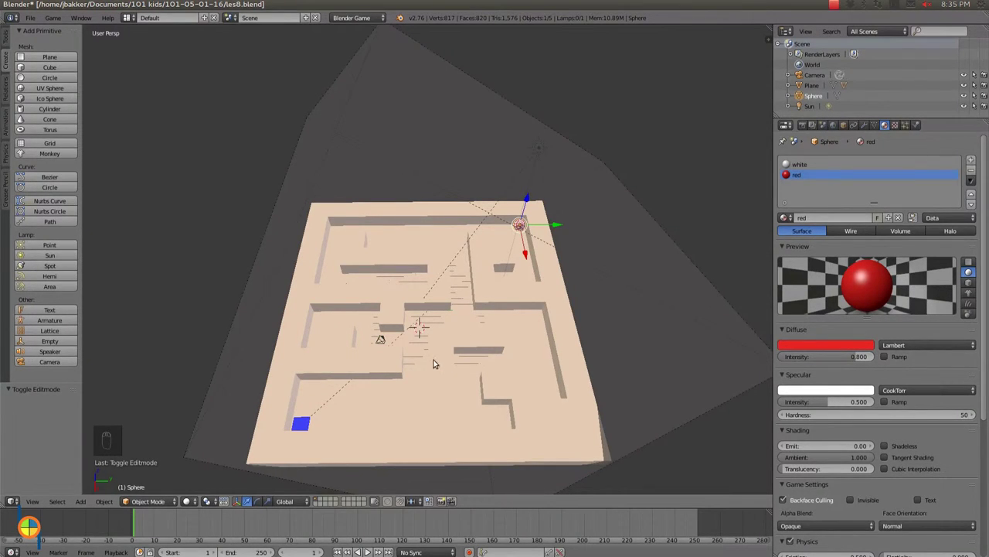
# Step: Select the maze plane so its labyrinth material becomes active
pyautogui.click(437, 361)
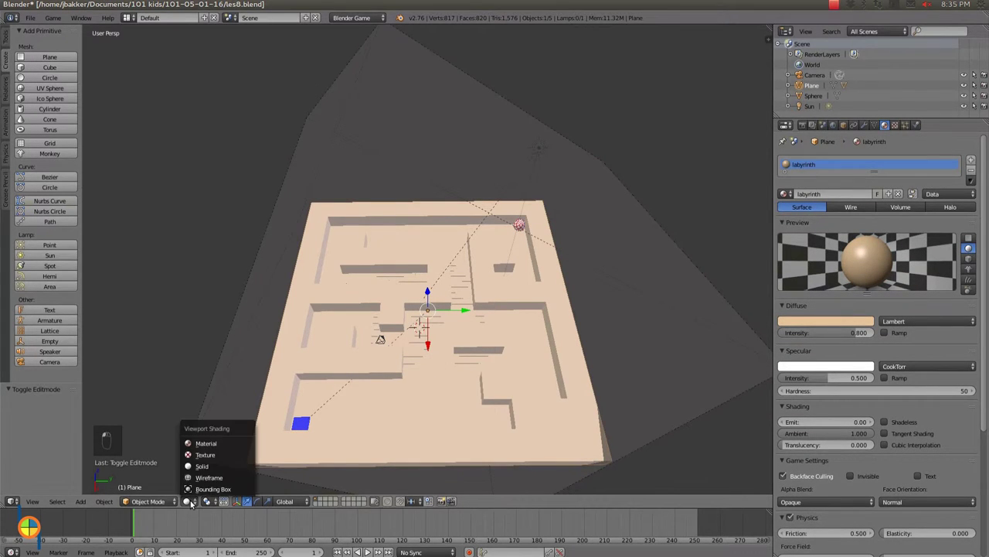
# Step: Add a new texture to the labyrinth material
pyautogui.click(207, 453)
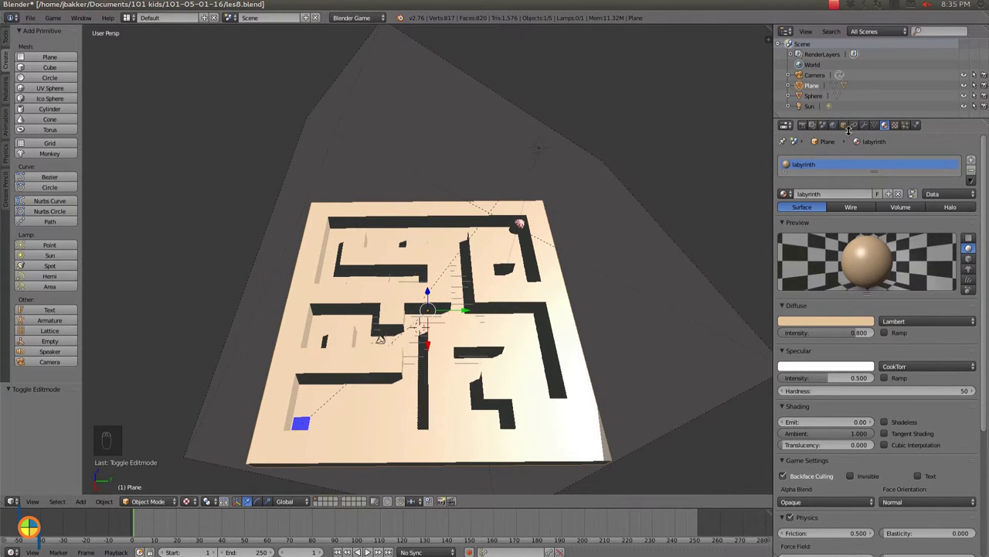
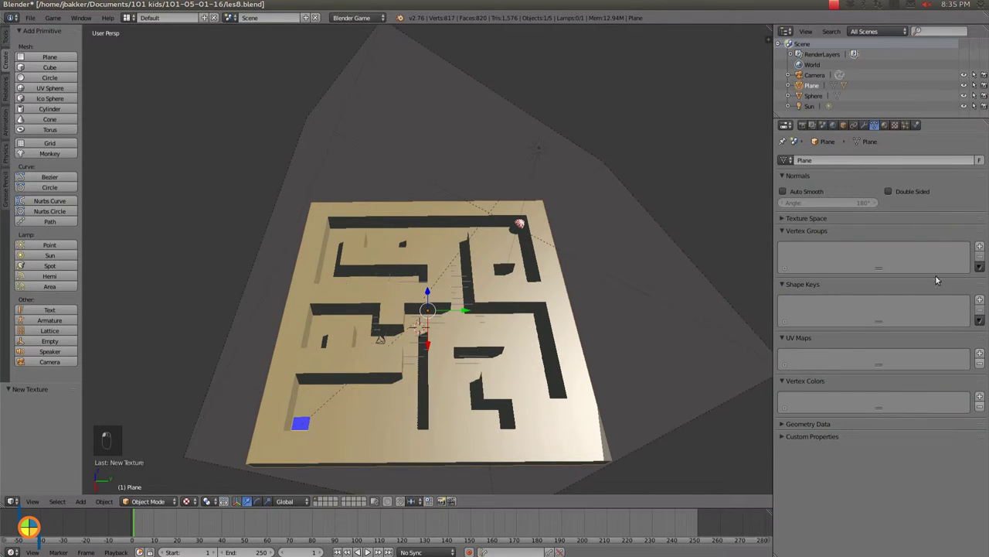
# Step: Enable Geometry Normal influence for the wood texture and set its value to 3.0
pyautogui.middleClick(983, 356)
pyautogui.moveTo(983, 356); pyautogui.dragTo(888, 130)
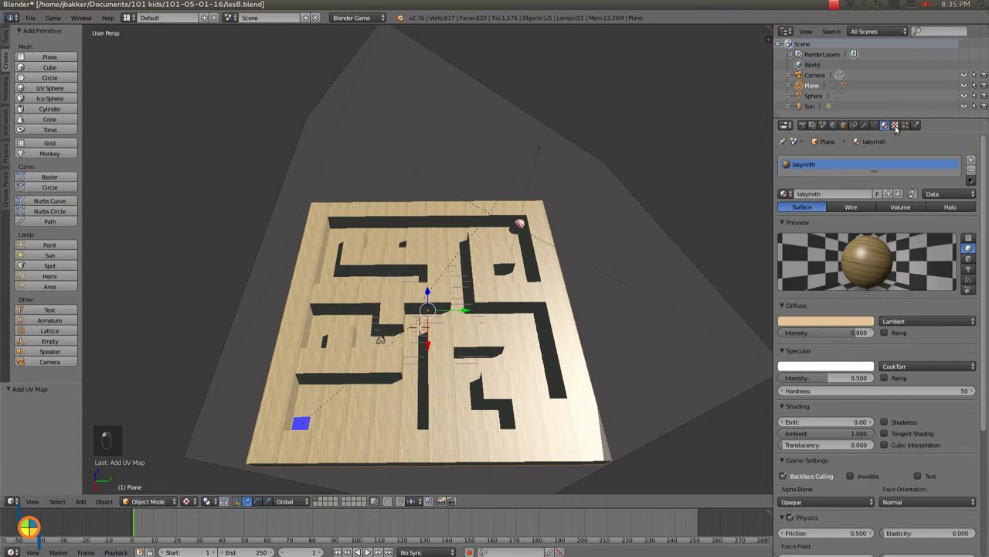
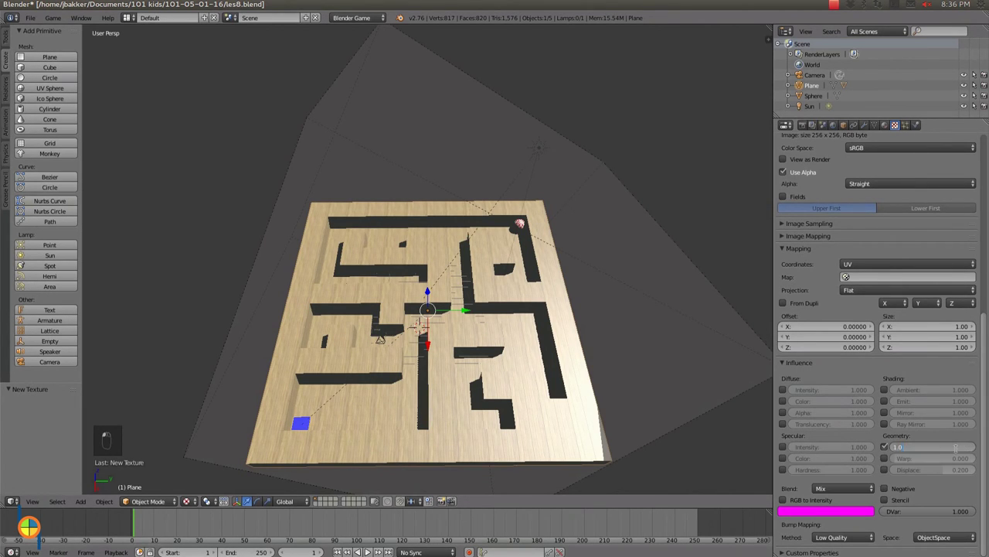
pyautogui.press('BackSpace')
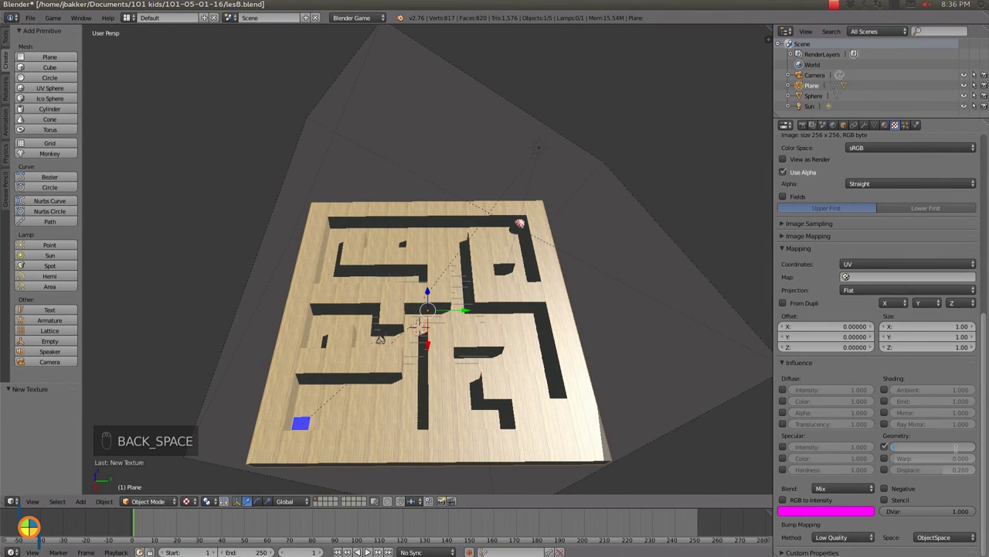